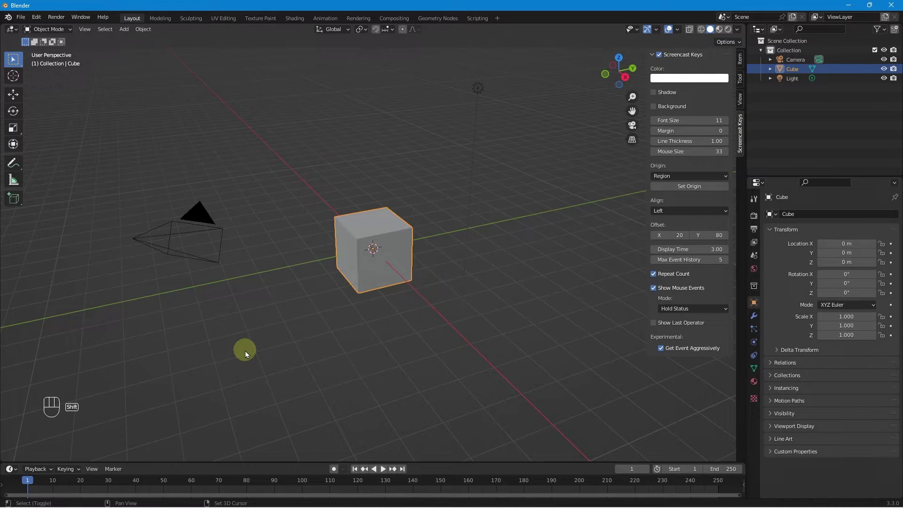
# Pick an orange colour for the Screencast Keys text in the sidebar tab.
pyautogui.press('shift+a')
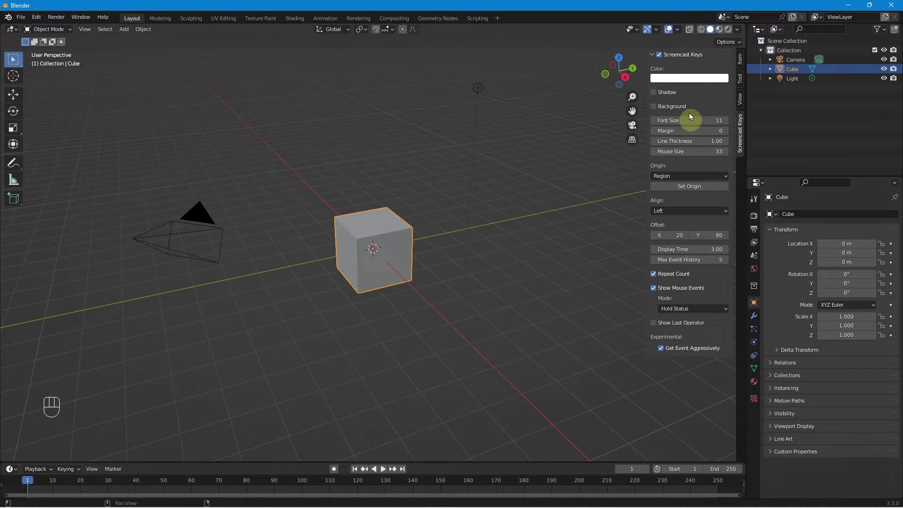
# Confirm the orange colour, try the Background toggle and leave it off, and set Font Size to 28.
pyautogui.click(693, 83)
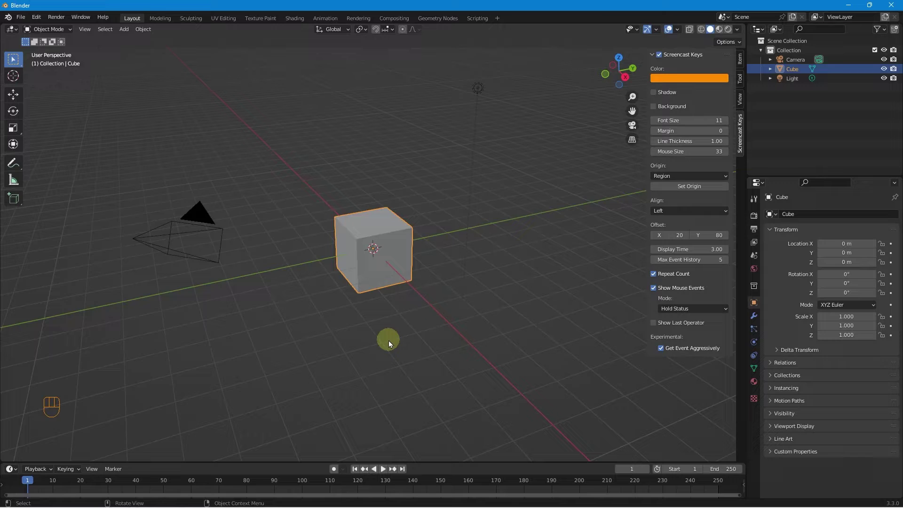
pyautogui.click(658, 96)
pyautogui.click(658, 95)
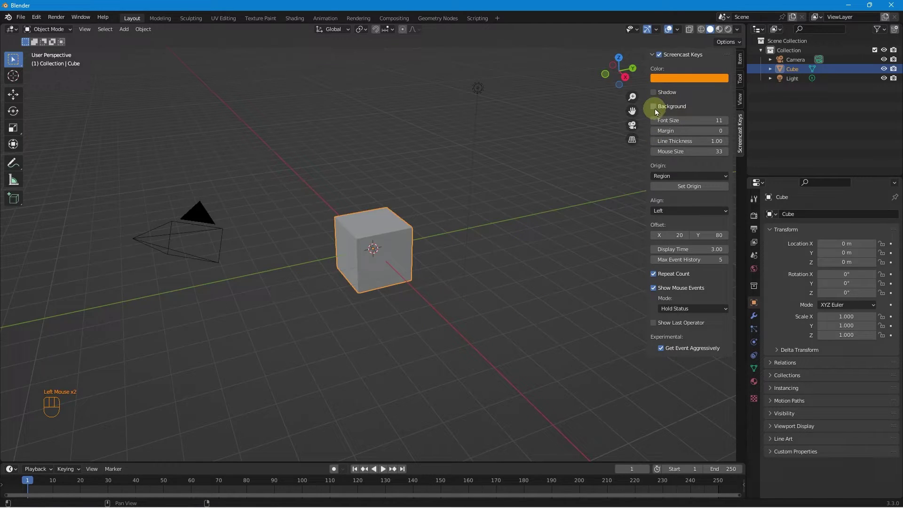
pyautogui.click(657, 112)
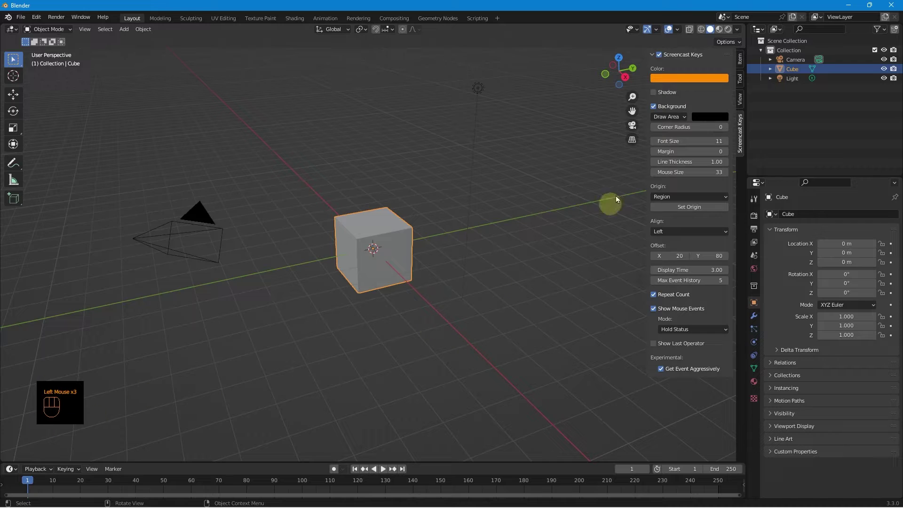
pyautogui.click(656, 108)
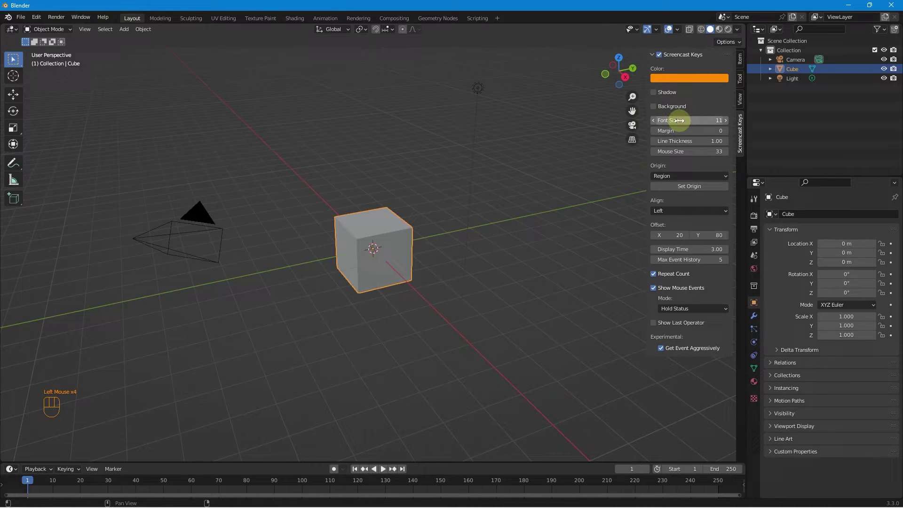
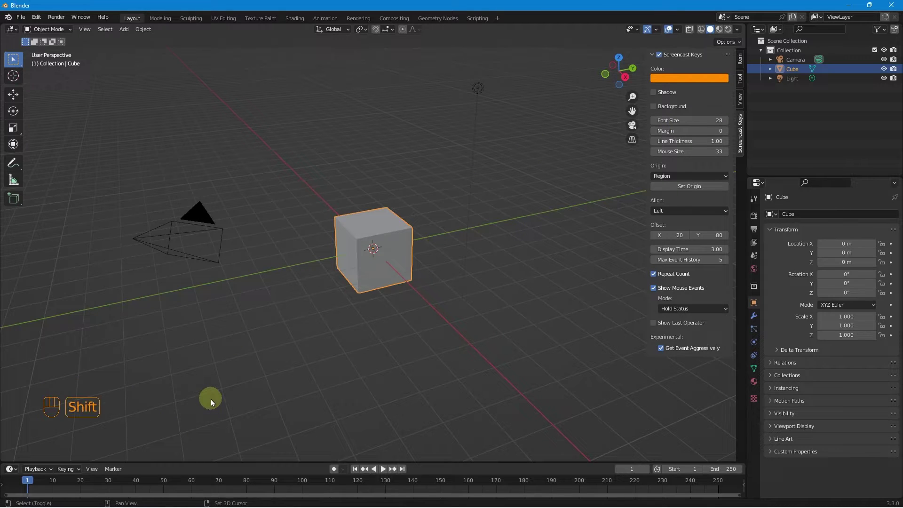
pyautogui.press('shift+a')
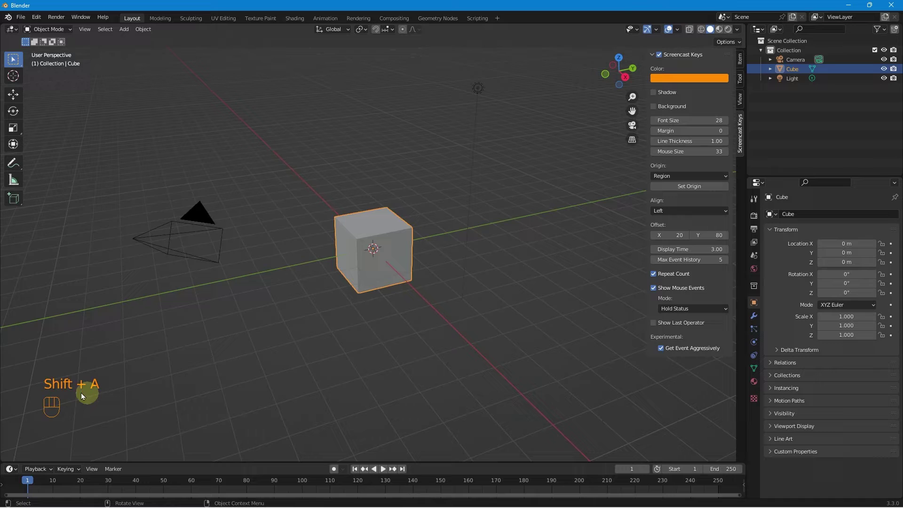
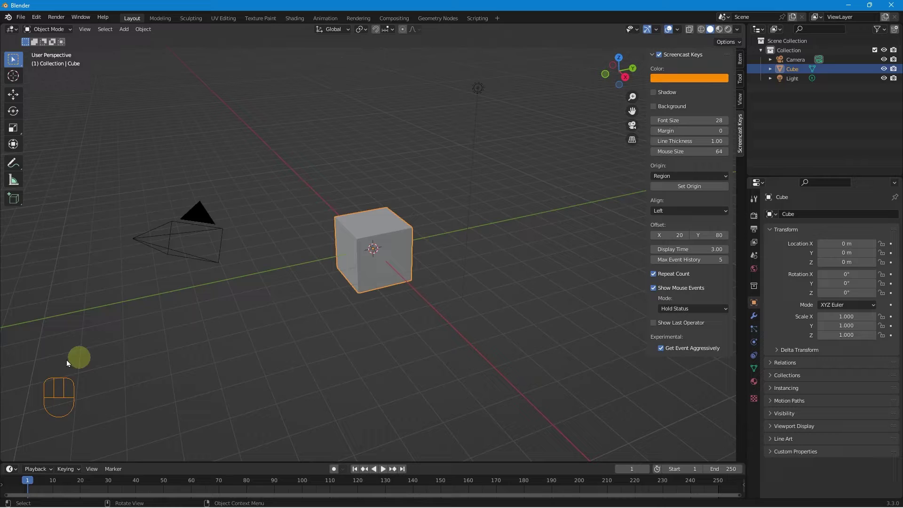
# Set the Screencast Keys Mouse Size to 64 and adjust panels in the lower area.
pyautogui.press('shift+a')
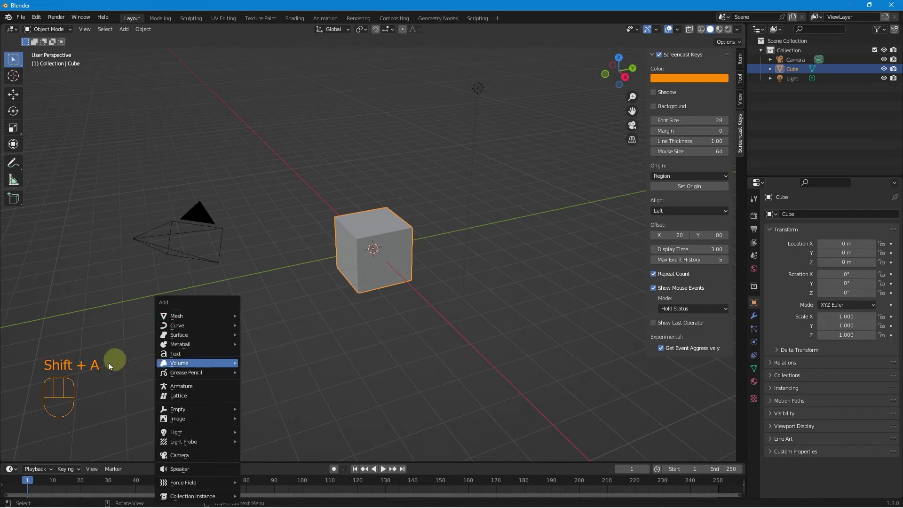
pyautogui.click(311, 376)
pyautogui.moveTo(311, 375); pyautogui.dragTo(515, 339)
pyautogui.click(515, 338)
pyautogui.moveTo(270, 400); pyautogui.dragTo(136, 399)
pyautogui.click(53, 384)
pyautogui.click(353, 387)
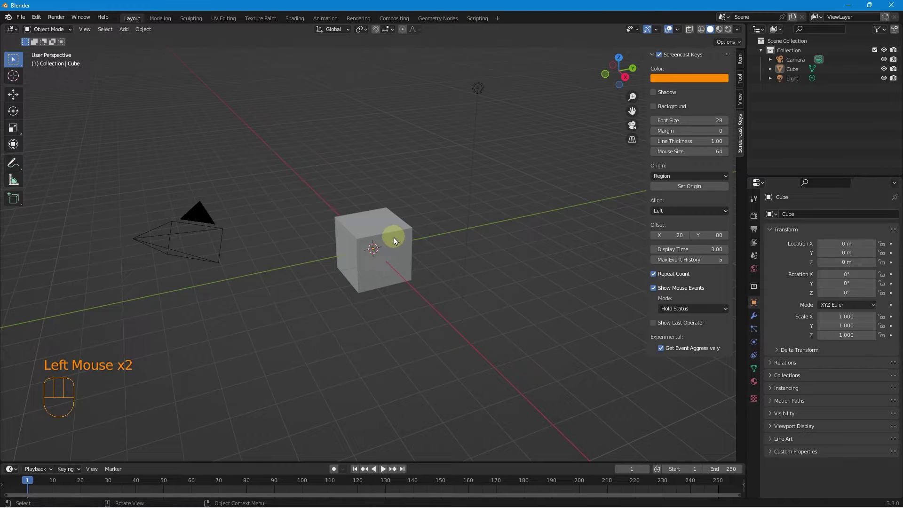
# Select the cube and start a grab move, then cancel it so the cube stays at the origin.
pyautogui.click(397, 241)
pyautogui.press('g')
pyautogui.moveTo(398, 240); pyautogui.dragTo(394, 237)
pyautogui.press('g')
pyautogui.press('Escape')
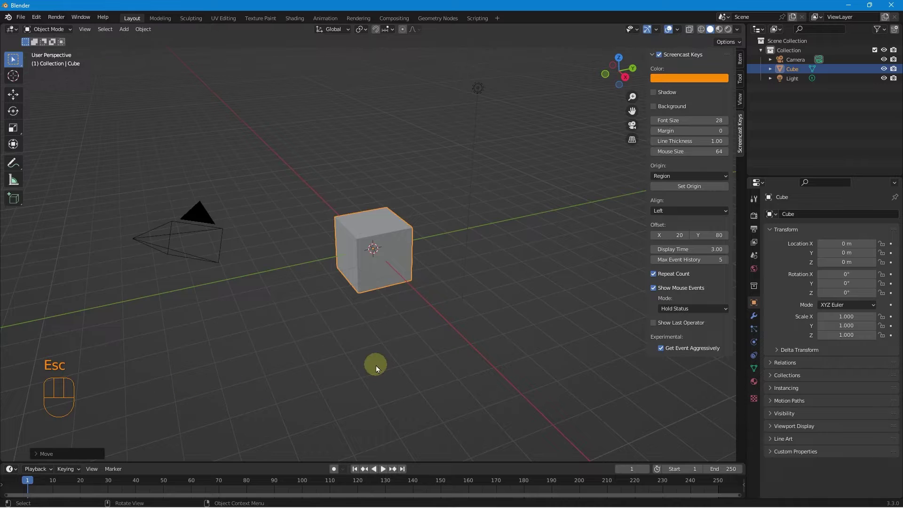
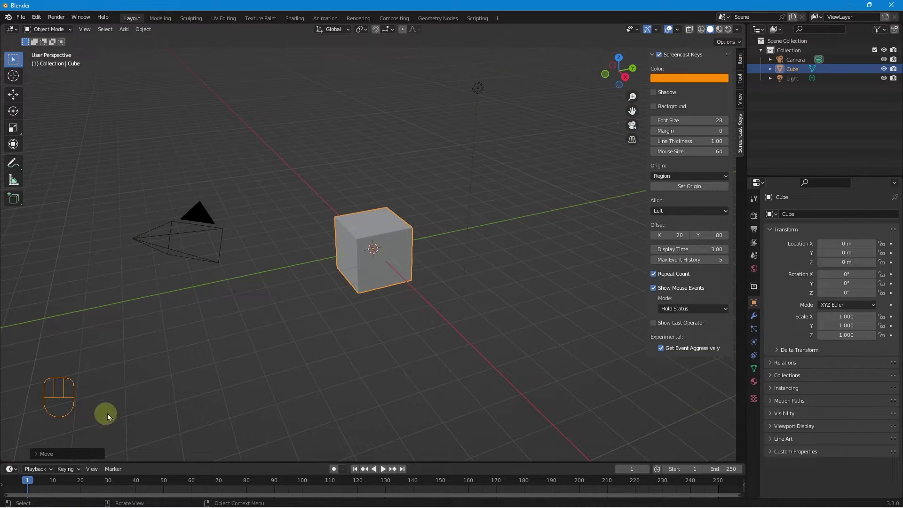
pyautogui.click(711, 185)
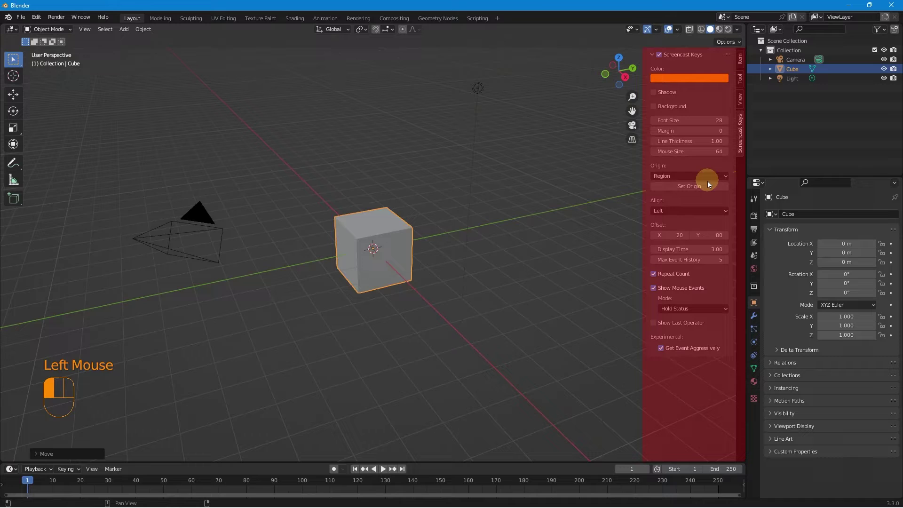
pyautogui.moveTo(702, 182); pyautogui.dragTo(698, 201)
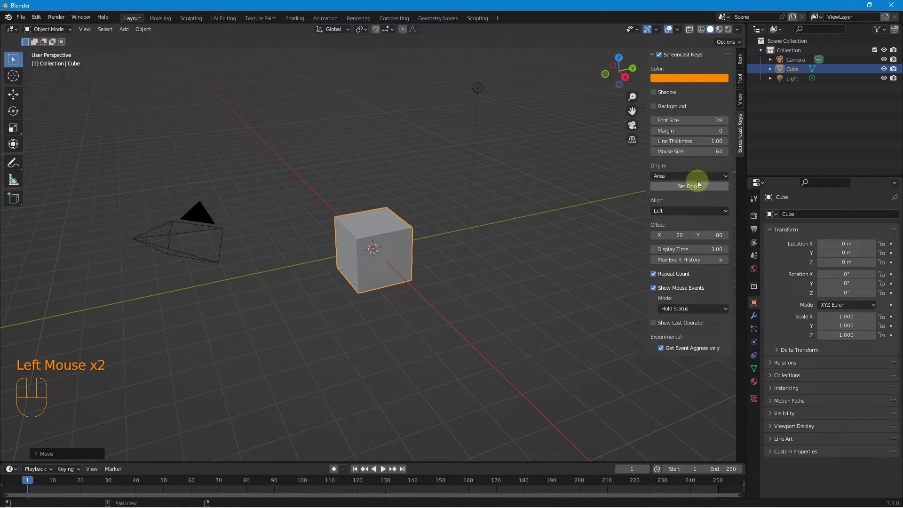
pyautogui.moveTo(694, 180); pyautogui.dragTo(695, 207)
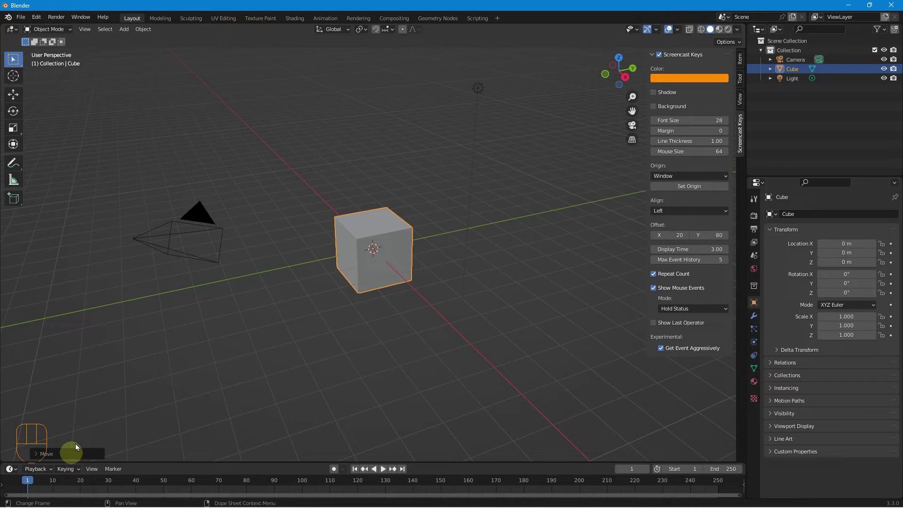
pyautogui.moveTo(692, 183); pyautogui.dragTo(690, 194)
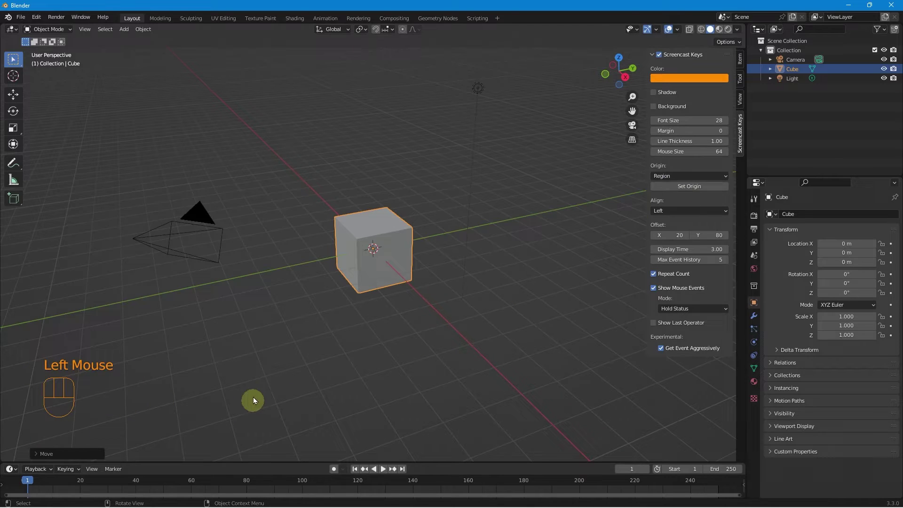
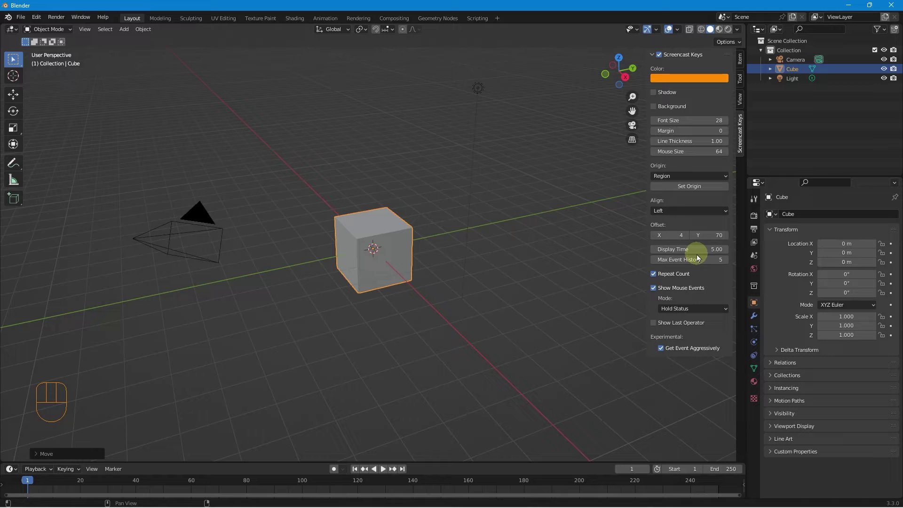
# Set Offset X 4, Y 70, Display Time 5 s and Max Event History 10.
pyautogui.press('shift+a')
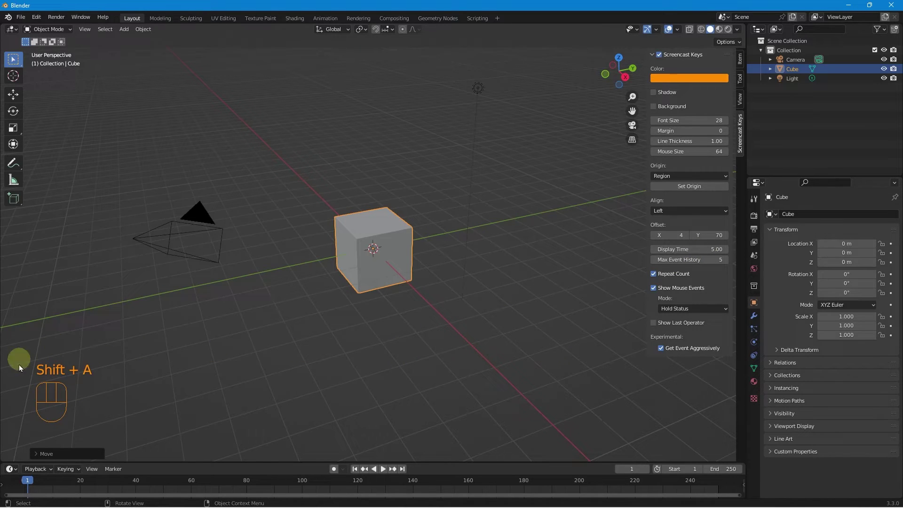
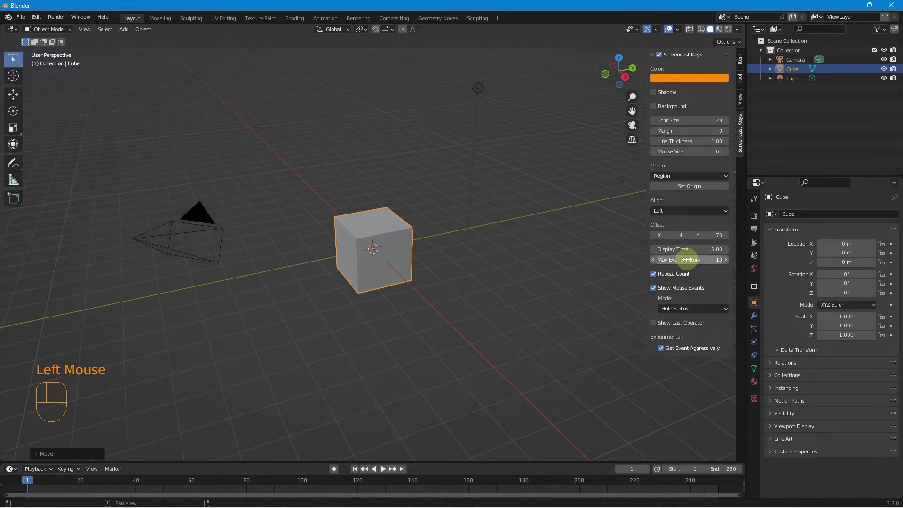
# Confirm the event history of 10, select the cube and cancel a grab move.
pyautogui.click(326, 378)
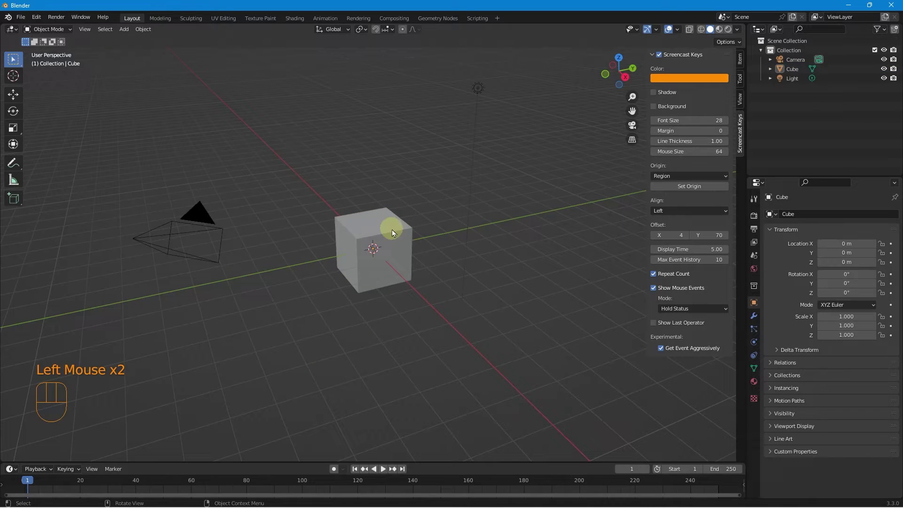
pyautogui.click(394, 232)
pyautogui.press('g')
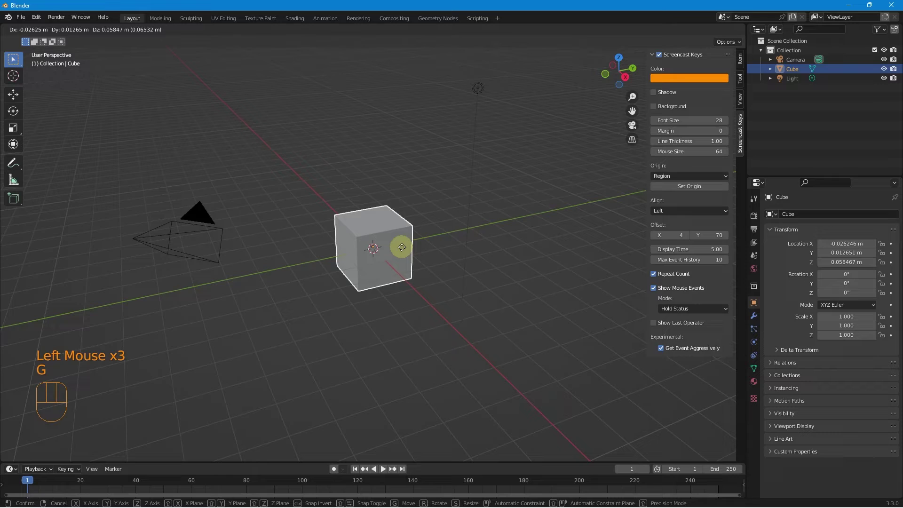
pyautogui.press('Escape')
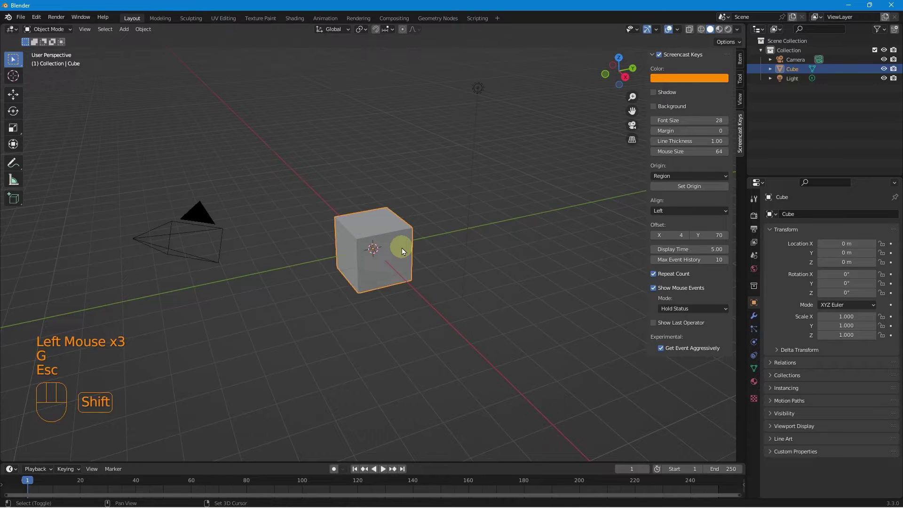
# Add a Bezier curve to the scene via Shift+A > Curve > Bezier.
pyautogui.press('shift+a')
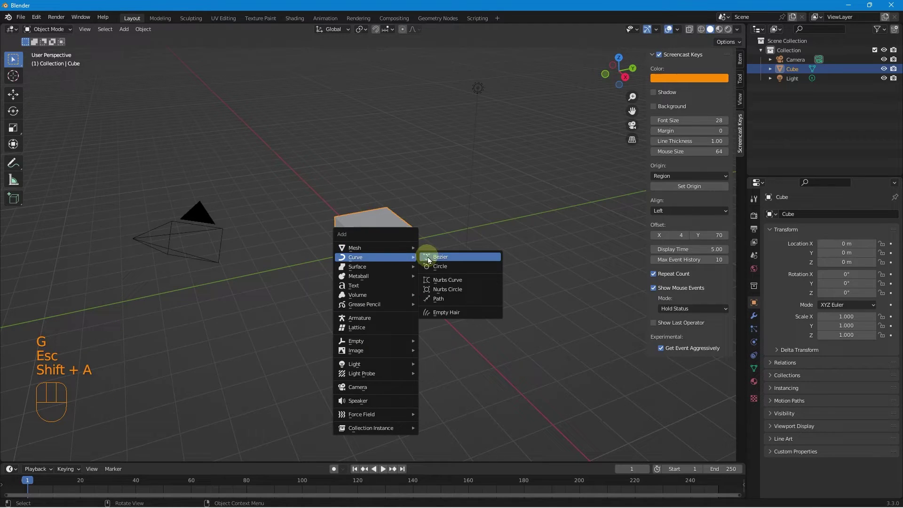
pyautogui.press('shift+a')
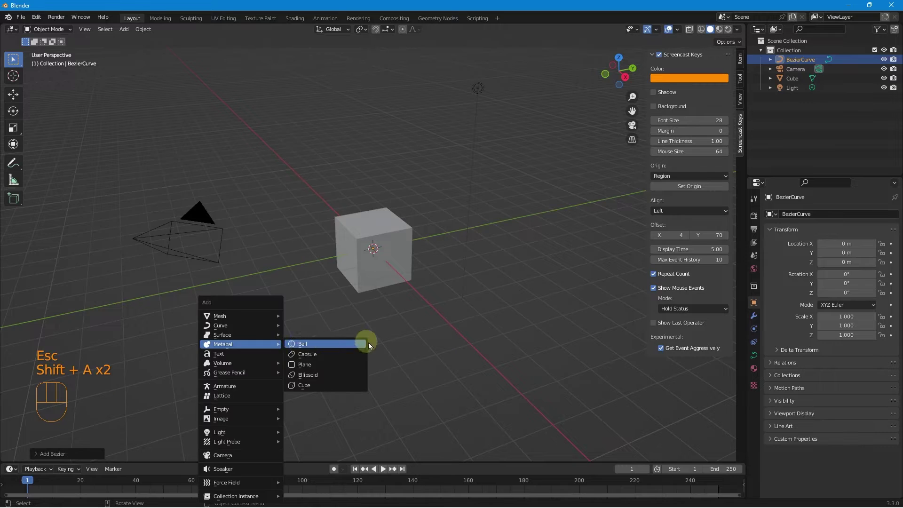
pyautogui.click(479, 328)
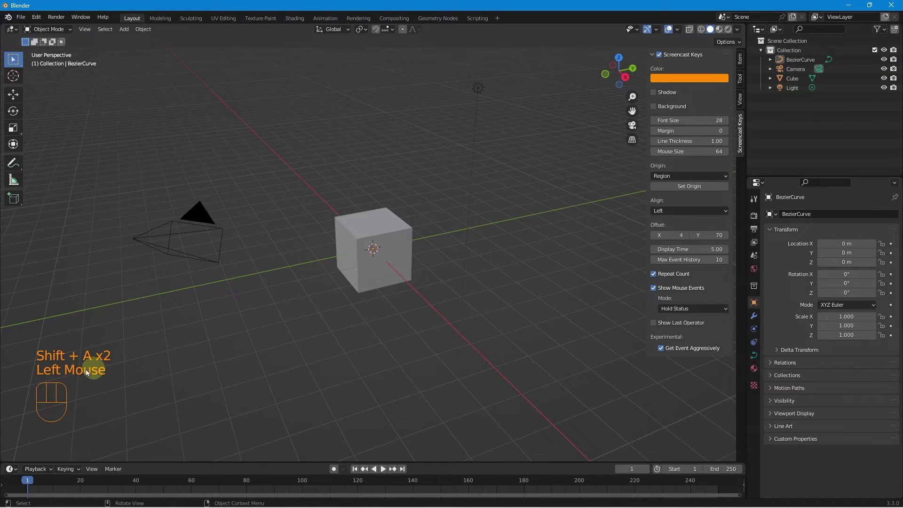
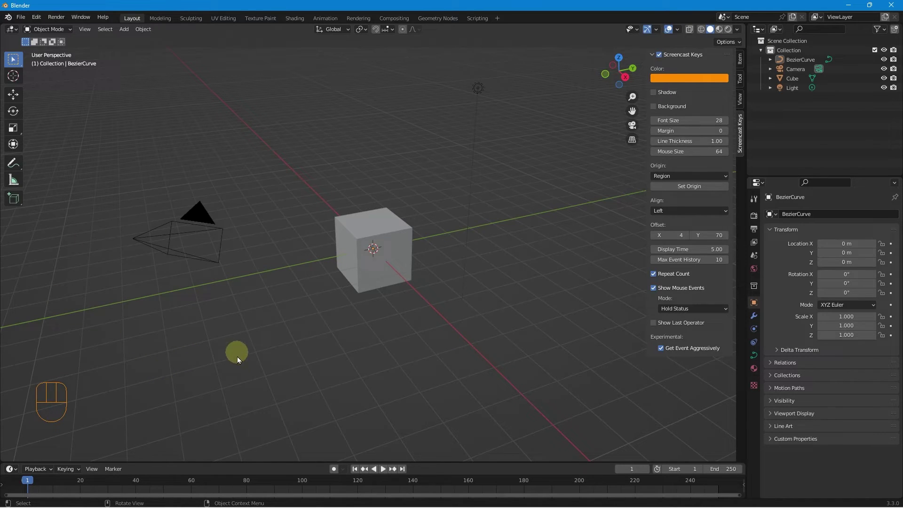
pyautogui.moveTo(280, 367); pyautogui.dragTo(442, 406)
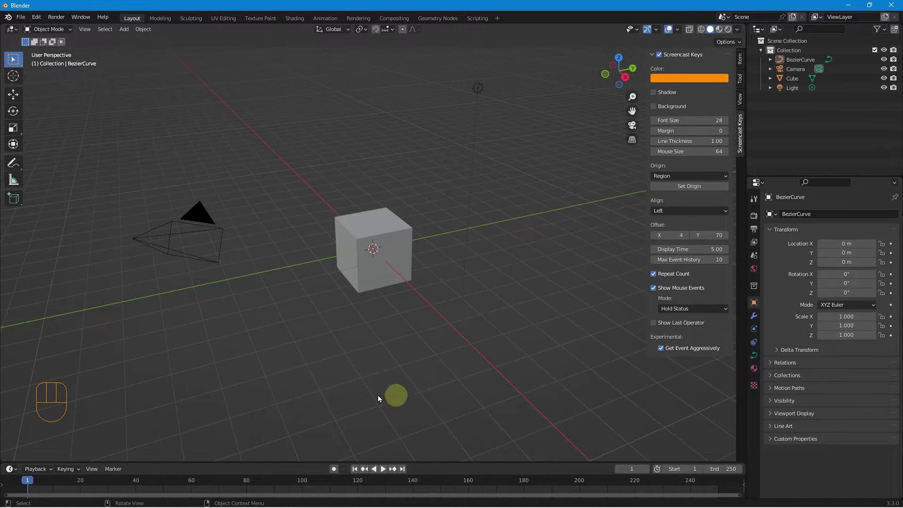
pyautogui.rightClick(247, 386)
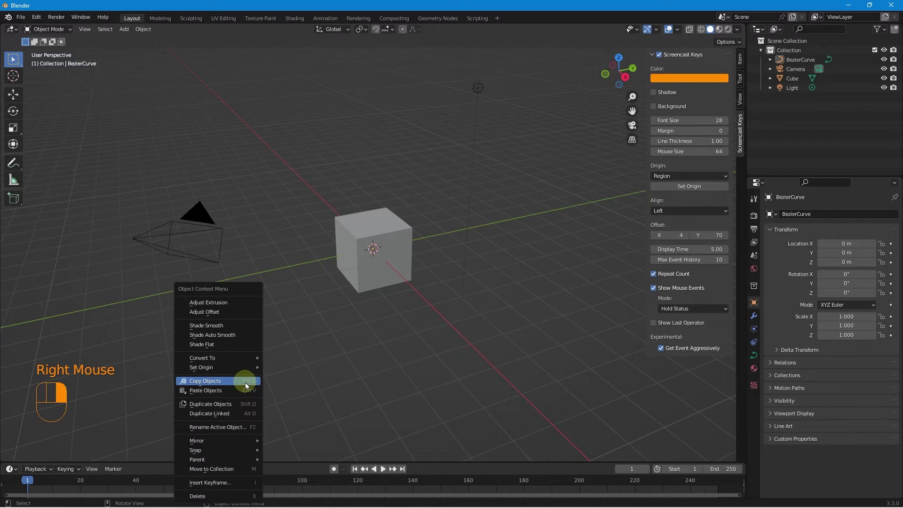
pyautogui.press('shift+a')
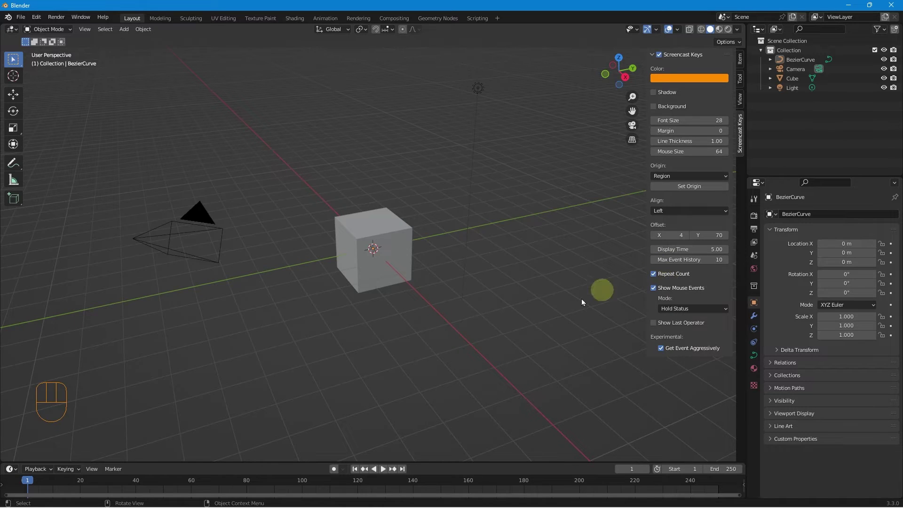
pyautogui.press('shift+a')
pyautogui.press('shift+a')
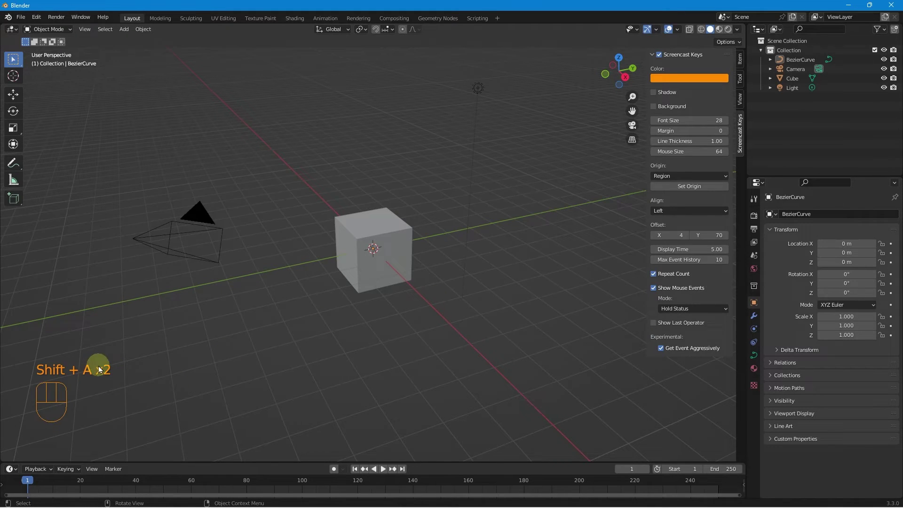
pyautogui.click(658, 277)
pyautogui.click(500, 352)
pyautogui.press('shift+a')
pyautogui.click(626, 307)
pyautogui.press('shift+a')
pyautogui.press('shift+a')
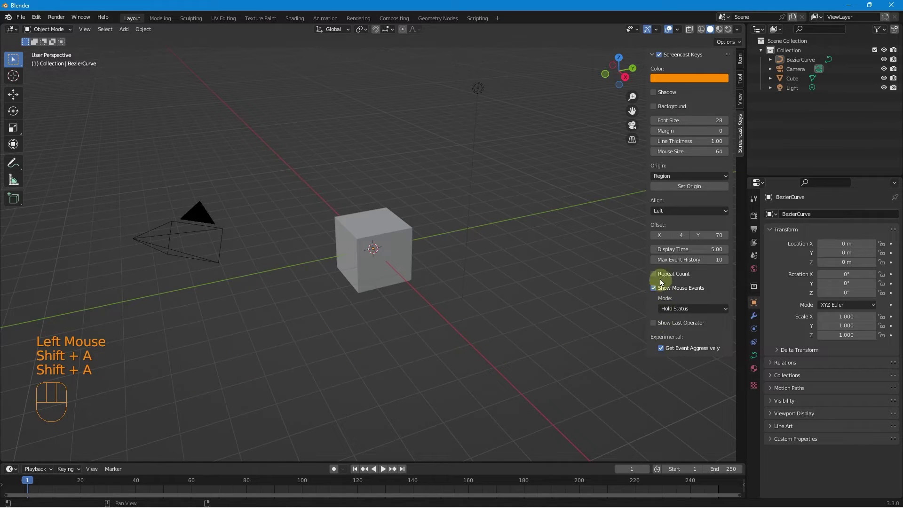
# Toggle Repeat Count back on and browse the Shift+A Add menu without adding anything.
pyautogui.click(657, 277)
pyautogui.press('shift+a')
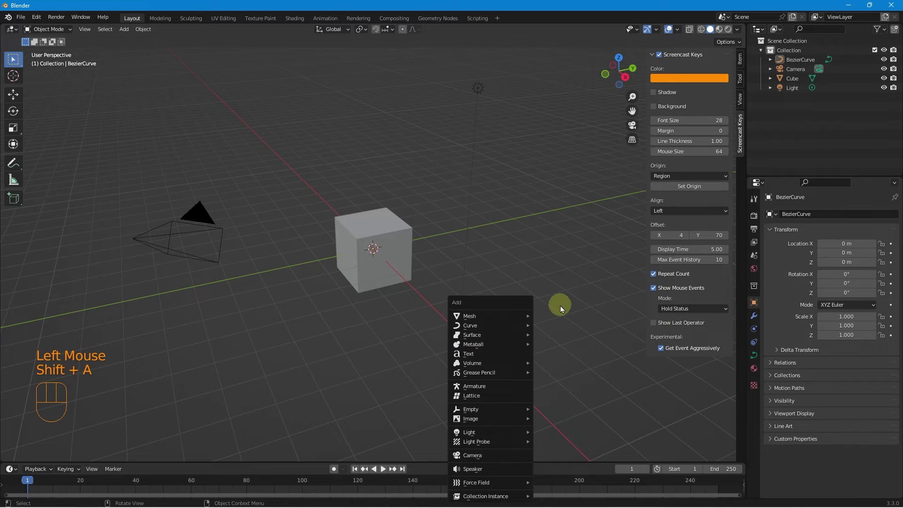
pyautogui.press('shift+a')
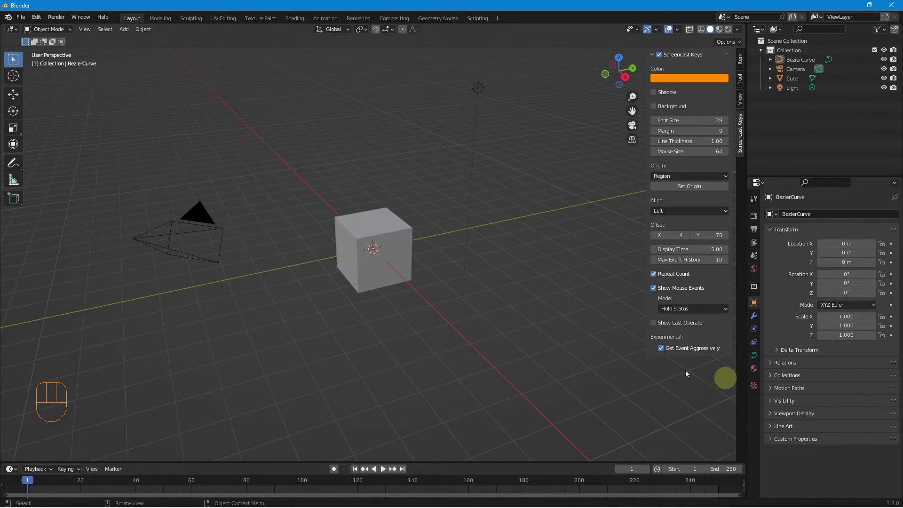
# Adjust panel sizes, then add a Mesh > Plane at the origin.
pyautogui.moveTo(703, 316); pyautogui.dragTo(683, 331)
pyautogui.moveTo(339, 388); pyautogui.dragTo(358, 386)
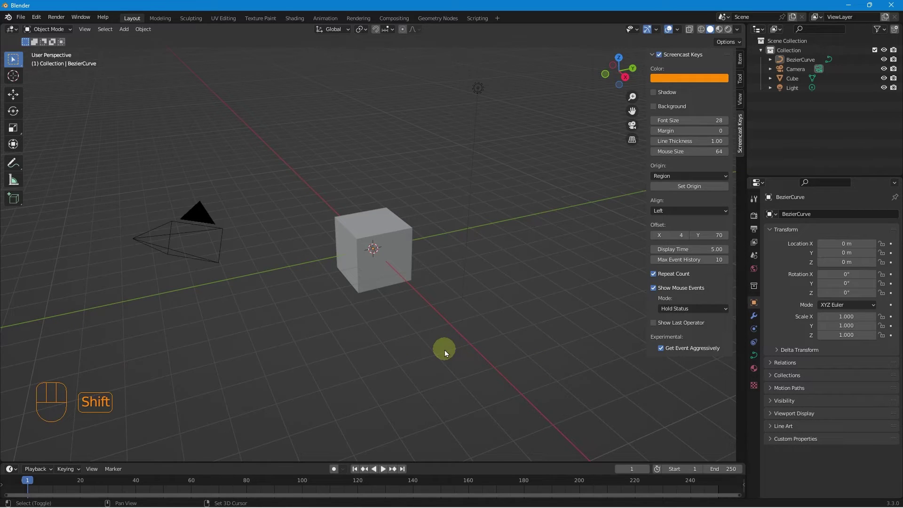
pyautogui.press('shift+a')
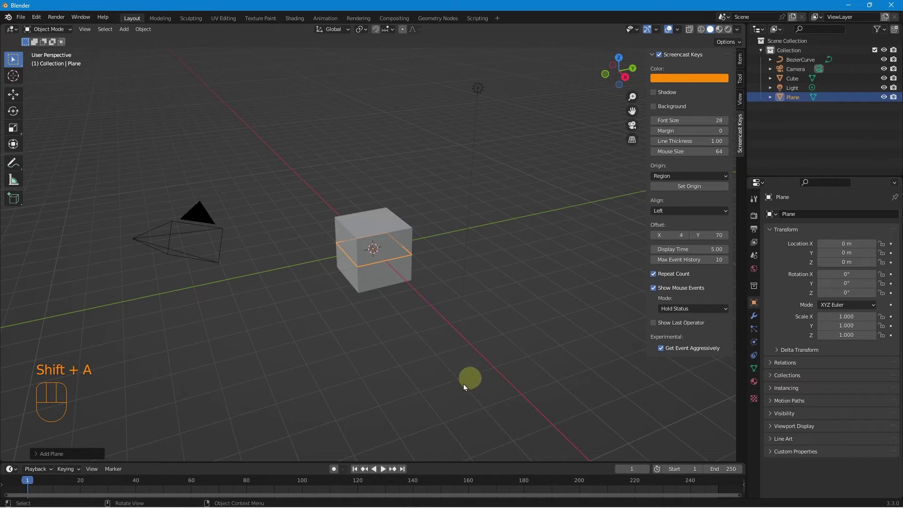
# Try Event History + Hold Status mode and revert, add Plane.001, and enable Show Last Operator.
pyautogui.moveTo(684, 311); pyautogui.dragTo(687, 341)
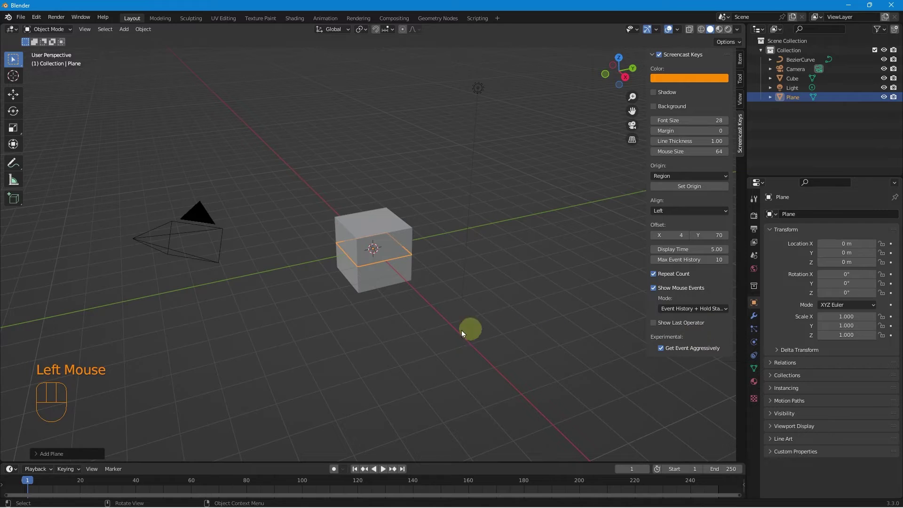
pyautogui.press('shift+a')
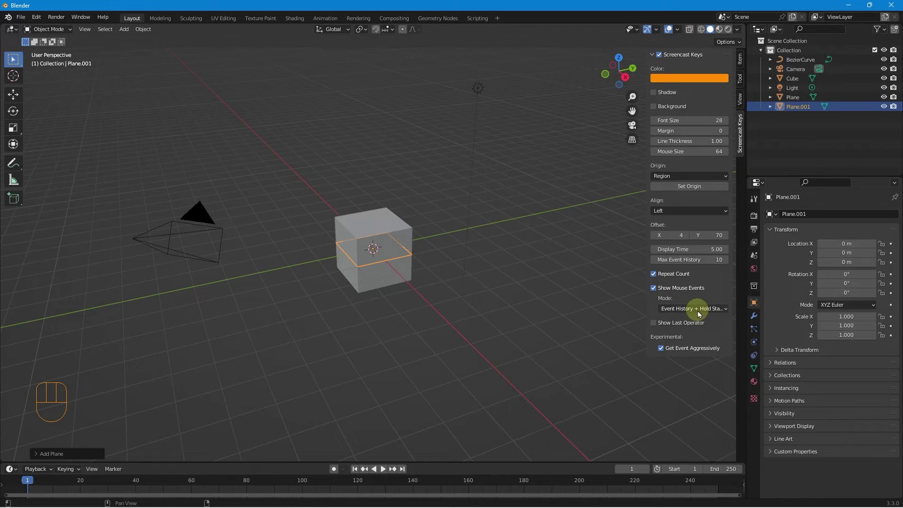
pyautogui.moveTo(699, 310); pyautogui.dragTo(695, 330)
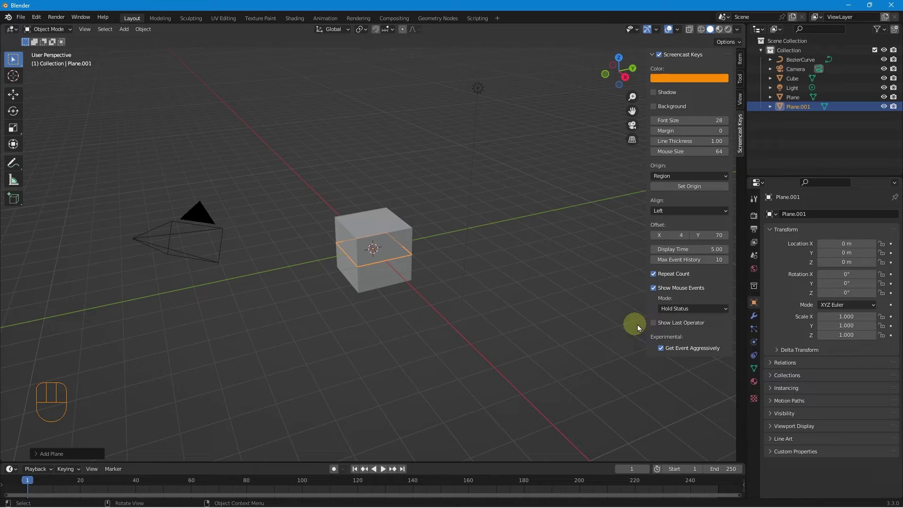
pyautogui.click(656, 327)
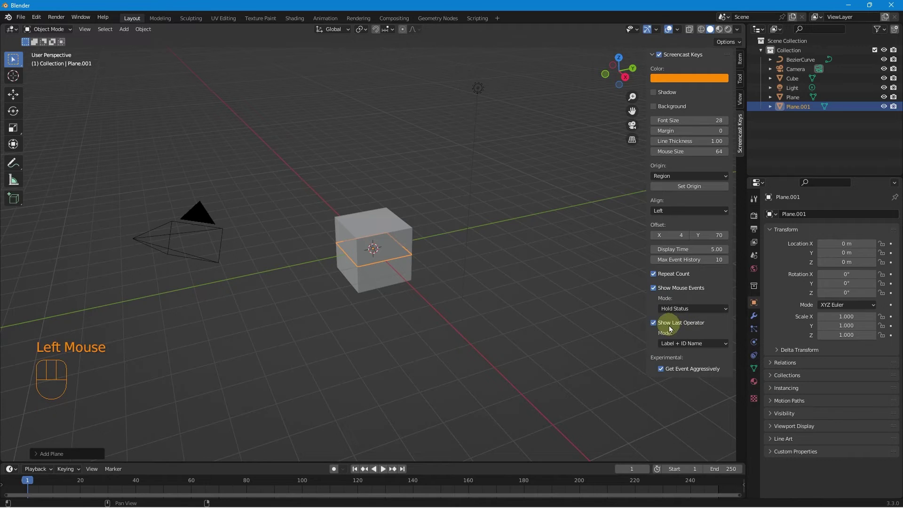